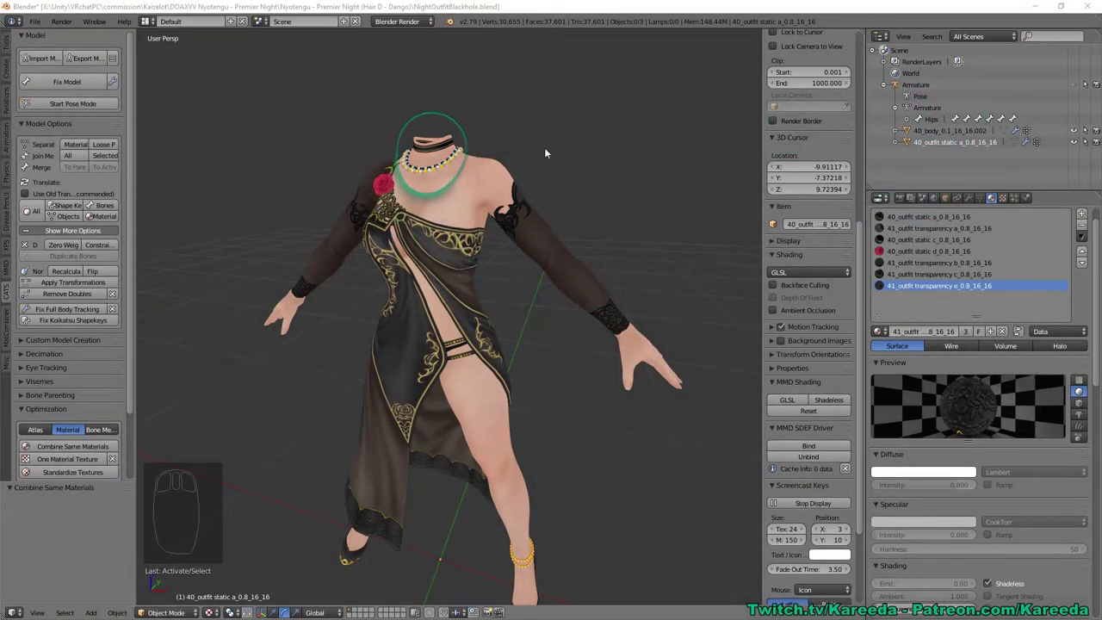
Step: Orbit and zoom around the dressed avatar to look over the torso and upper body
{"action": "left_click_drag", "start_coordinate": [545, 151], "coordinate": [598, 177]}
{"action": "scroll", "scroll_direction": "up", "scroll_amount": 3}
{"action": "middle_click", "coordinate": [605, 170]}
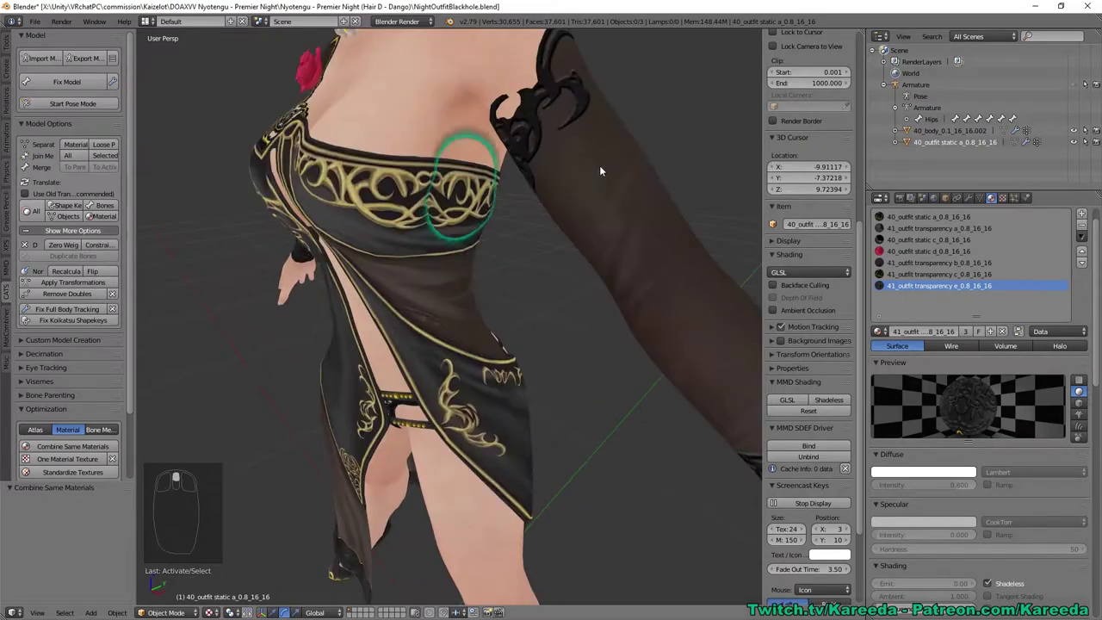
{"action": "scroll", "scroll_direction": "up", "scroll_amount": 3}
{"action": "left_click_drag", "start_coordinate": [605, 169], "coordinate": [513, 207]}
{"action": "left_click_drag", "start_coordinate": [513, 190], "coordinate": [545, 246]}
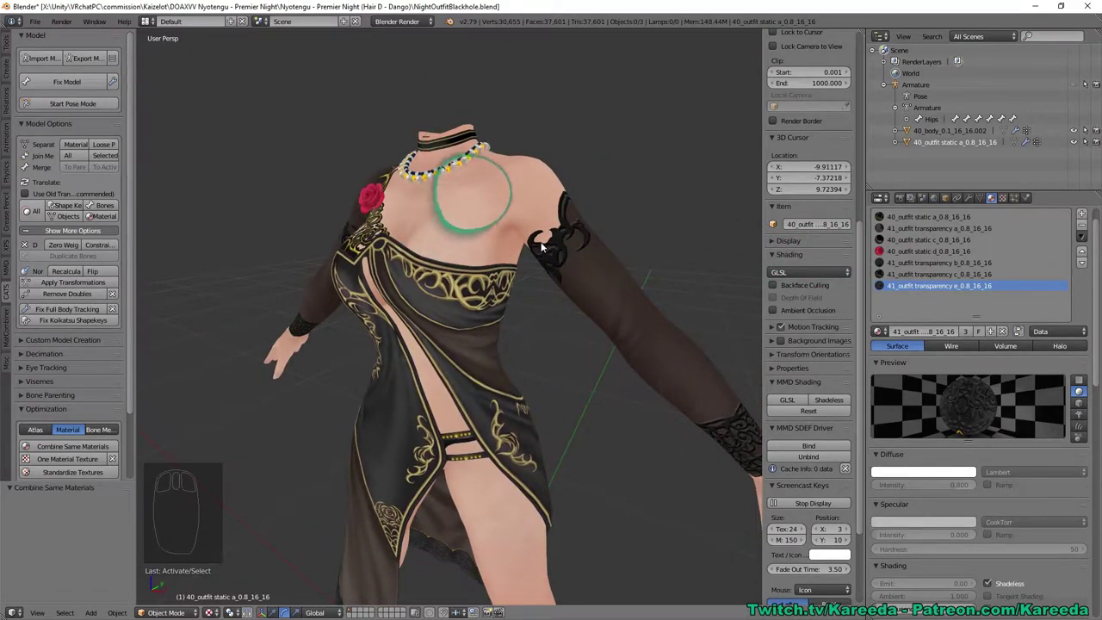
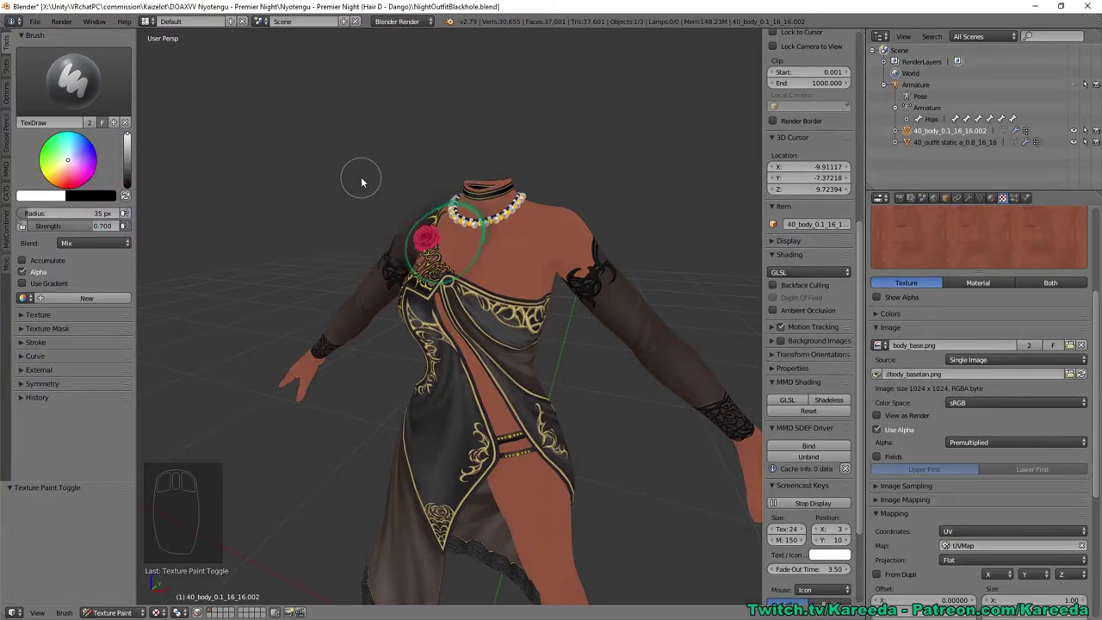
Step: Frame the avatar's chest and shoulders closely in the viewport
{"action": "left_click_drag", "start_coordinate": [364, 140], "coordinate": [563, 187]}
{"action": "left_click_drag", "start_coordinate": [562, 186], "coordinate": [100, 145]}
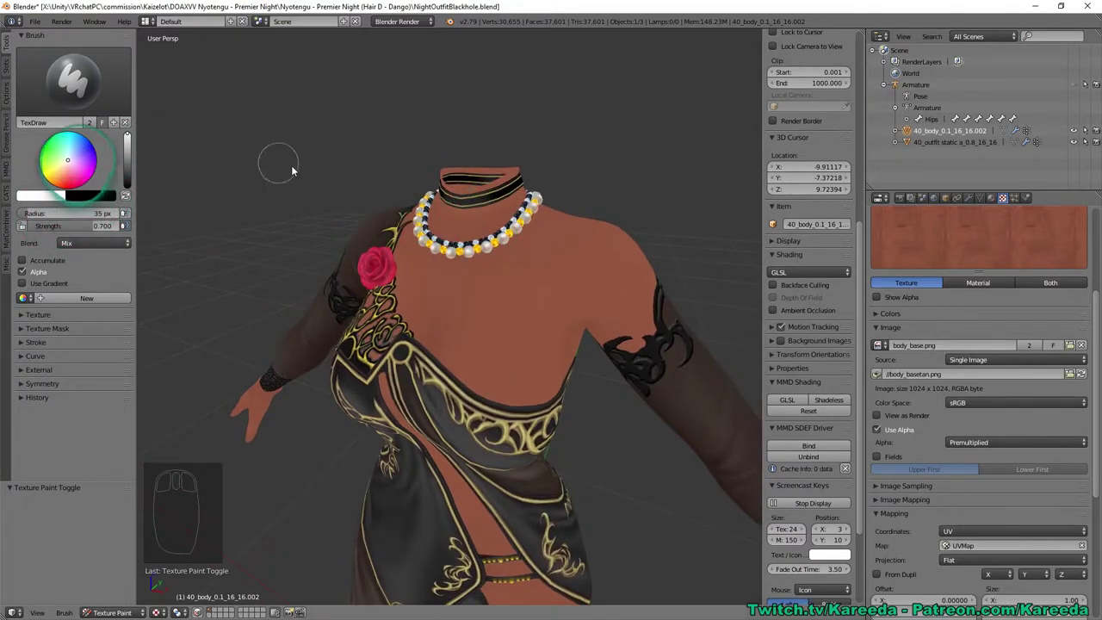
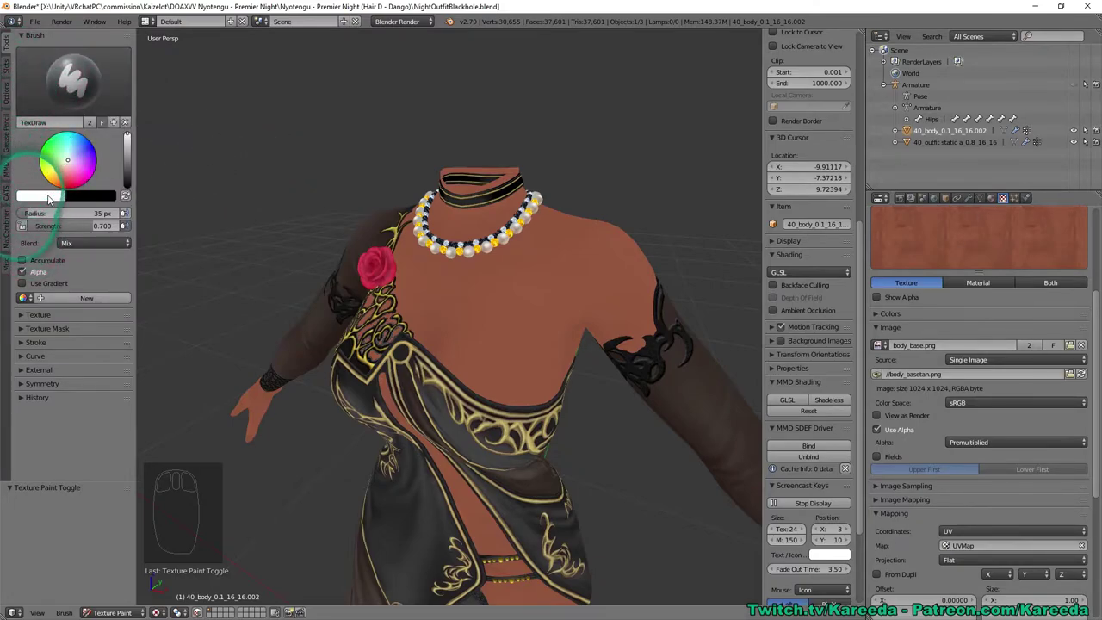
Step: Choose a darker brown paint colour for the skin shadows
{"action": "left_click_drag", "start_coordinate": [50, 198], "coordinate": [110, 158]}
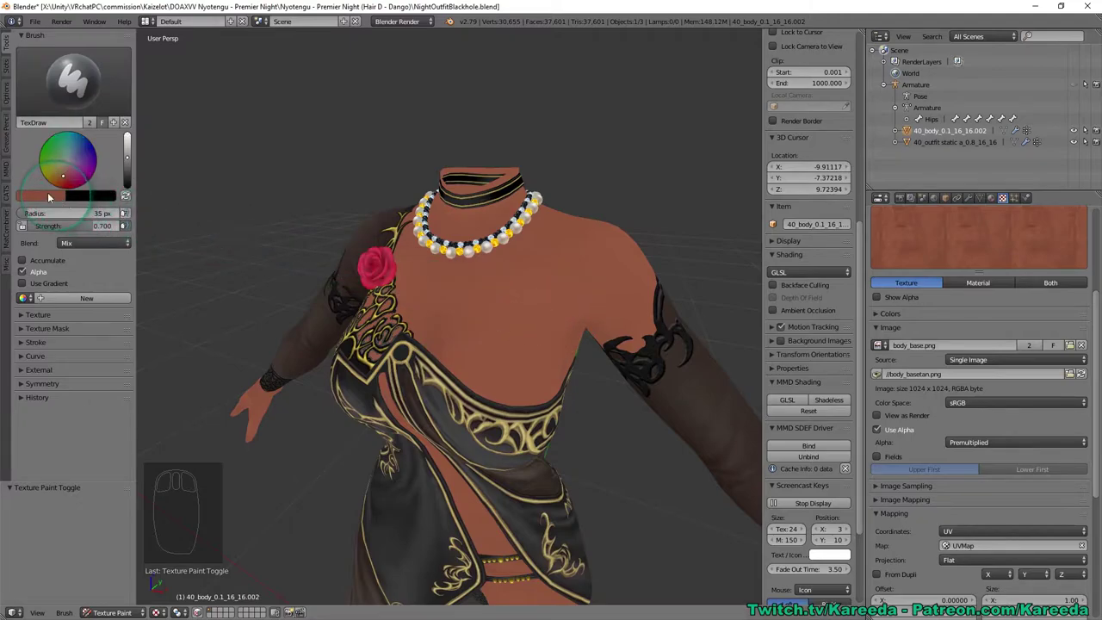
{"action": "left_click_drag", "start_coordinate": [51, 196], "coordinate": [119, 88]}
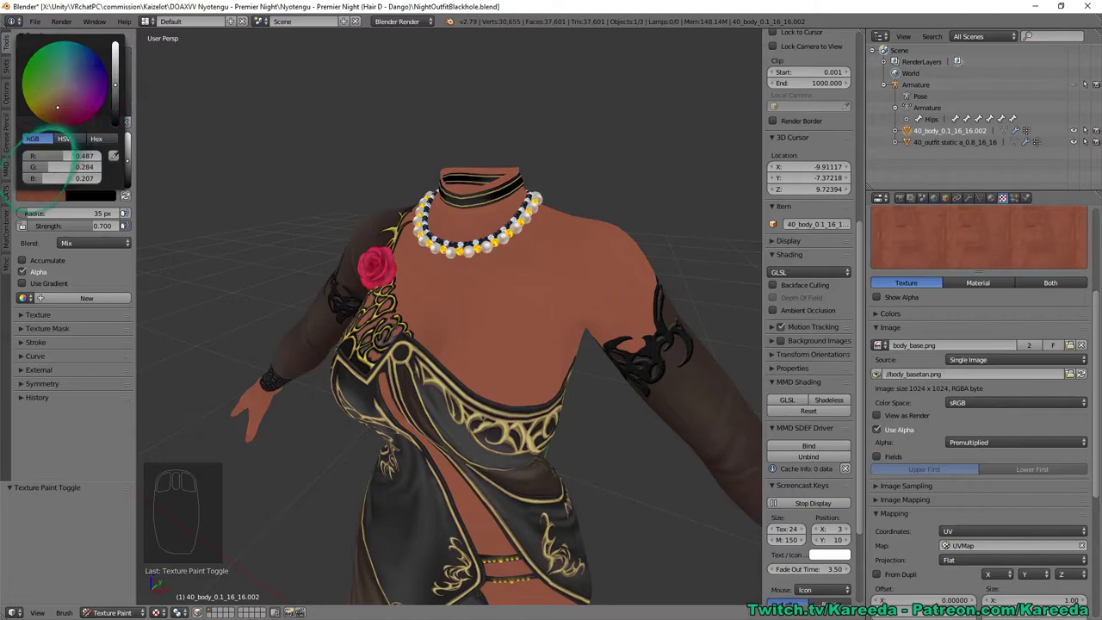
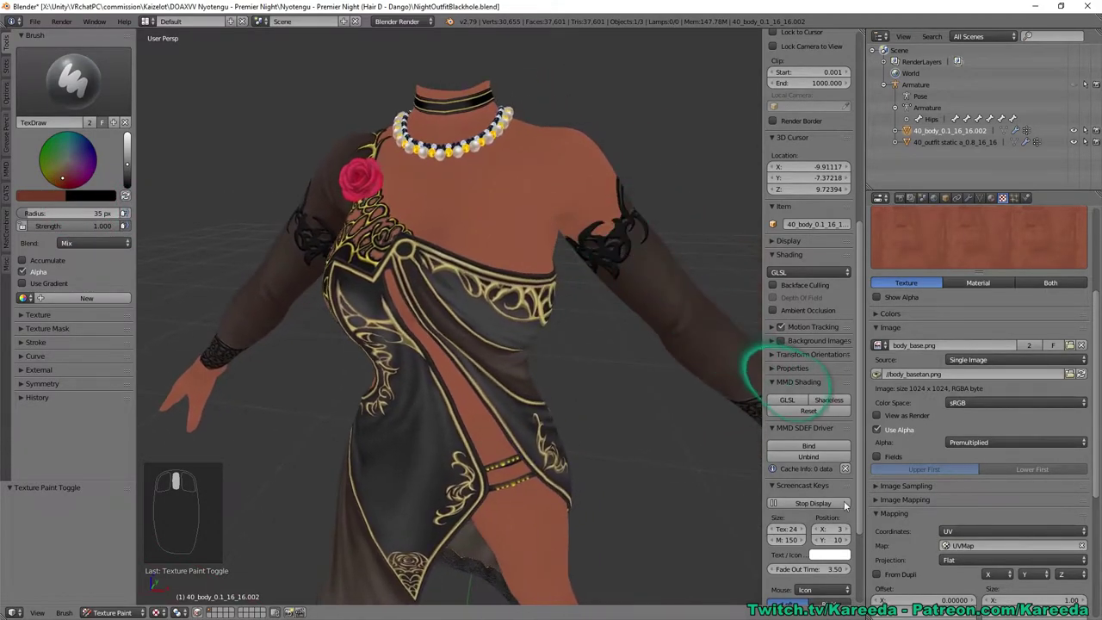
Step: Paint dark shadow strokes across the upper back skin with the TexDraw brush
{"action": "left_click_drag", "start_coordinate": [792, 402], "coordinate": [627, 159]}
{"action": "left_click_drag", "start_coordinate": [626, 189], "coordinate": [835, 406]}
{"action": "left_click", "coordinate": [627, 157]}
{"action": "left_click_drag", "start_coordinate": [830, 399], "coordinate": [498, 167]}
{"action": "left_click_drag", "start_coordinate": [618, 186], "coordinate": [452, 242]}
{"action": "left_click_drag", "start_coordinate": [492, 200], "coordinate": [385, 227]}
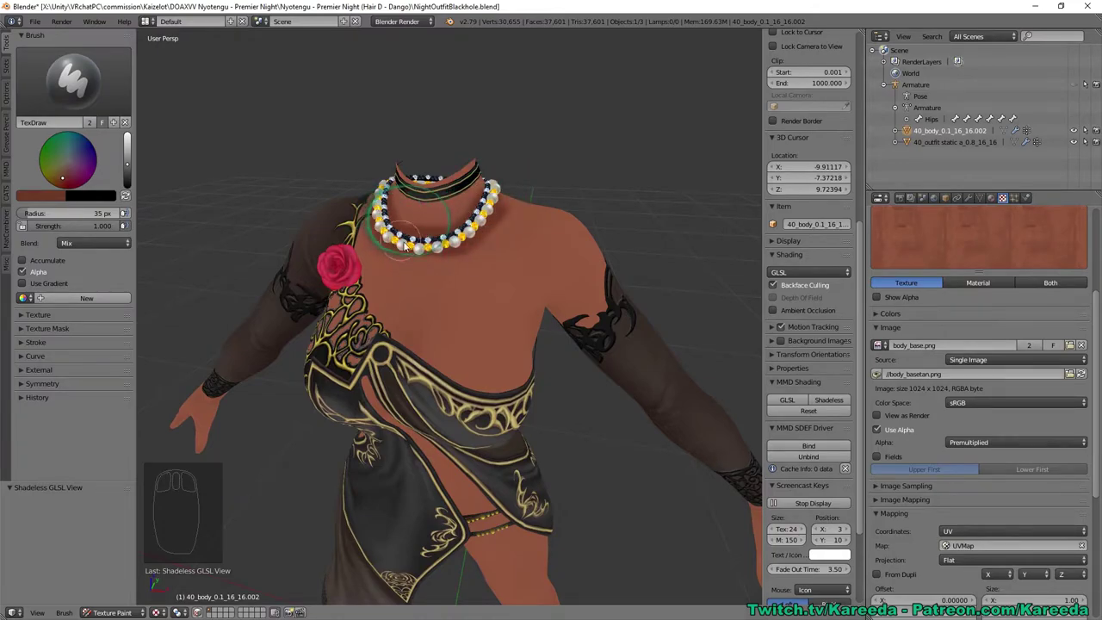
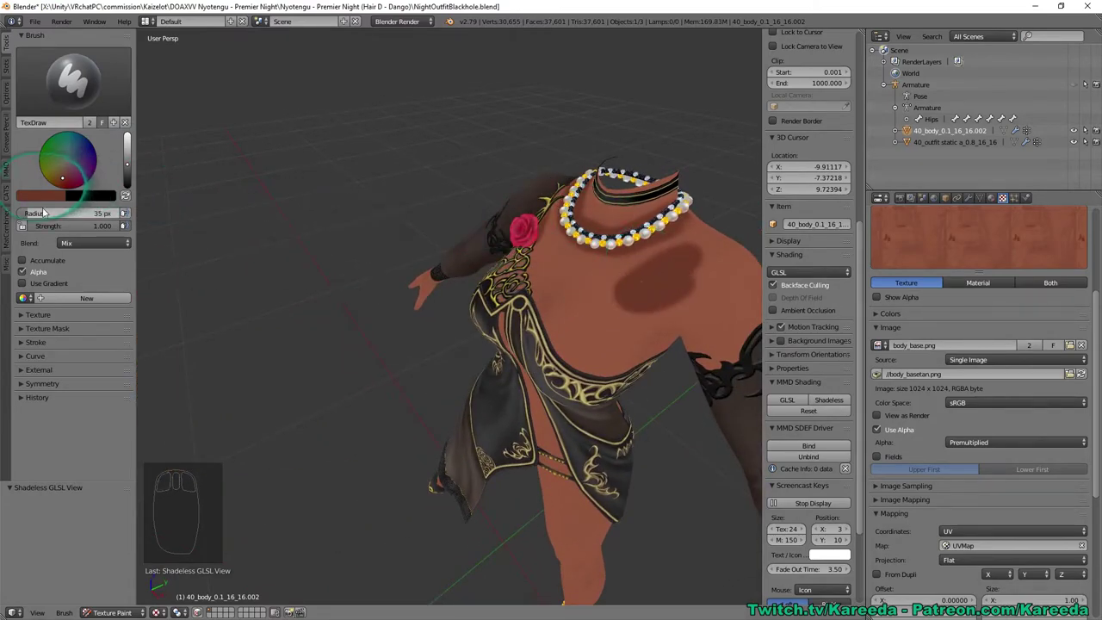
{"action": "key", "text": "ctrl+z"}
{"action": "left_click_drag", "start_coordinate": [681, 243], "coordinate": [551, 209]}
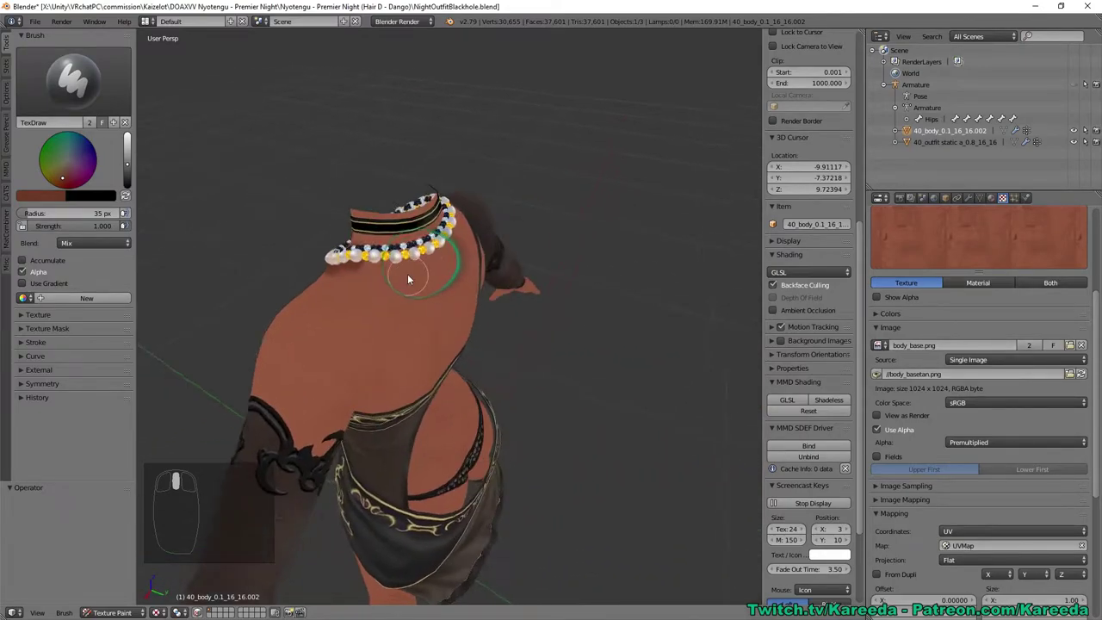
Step: Orbit toward the upper back and neck to look closer at the skin
{"action": "middle_click", "coordinate": [480, 244]}
{"action": "middle_click", "coordinate": [464, 239]}
{"action": "middle_click", "coordinate": [450, 232]}
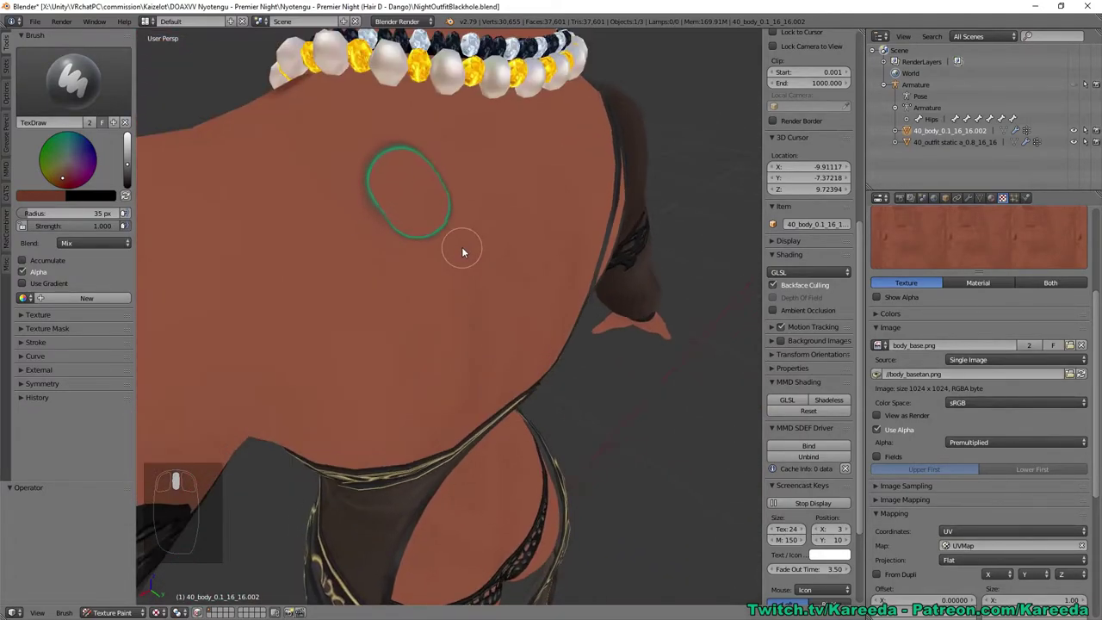
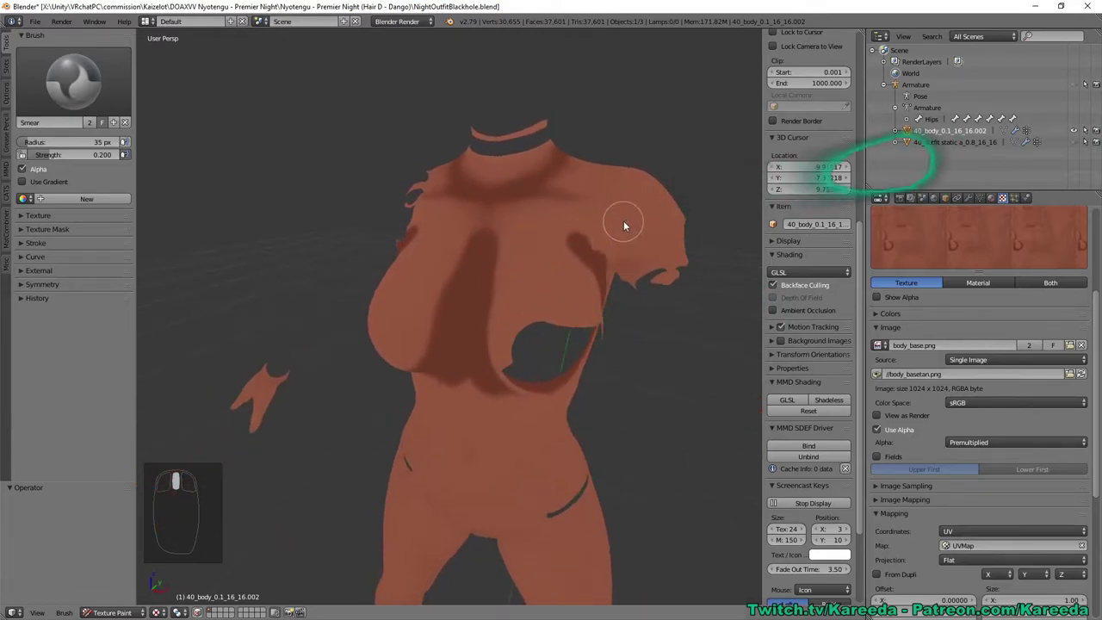
Step: Smear the shadow beneath the chest and blend its edge into the skin
{"action": "left_click_drag", "start_coordinate": [546, 284], "coordinate": [1075, 132]}
{"action": "left_click_drag", "start_coordinate": [570, 261], "coordinate": [561, 252]}
Step: Smear the collarbone, neck, under-chin and throat shadows into softer gradients
{"action": "left_click_drag", "start_coordinate": [573, 195], "coordinate": [519, 234]}
{"action": "left_click_drag", "start_coordinate": [545, 282], "coordinate": [505, 318]}
{"action": "left_click_drag", "start_coordinate": [539, 301], "coordinate": [487, 287]}
{"action": "left_click_drag", "start_coordinate": [486, 313], "coordinate": [449, 285]}
{"action": "left_click_drag", "start_coordinate": [513, 366], "coordinate": [1075, 132]}
{"action": "left_click_drag", "start_coordinate": [1073, 141], "coordinate": [490, 259]}
{"action": "left_click_drag", "start_coordinate": [682, 244], "coordinate": [447, 318]}
{"action": "left_click_drag", "start_coordinate": [471, 279], "coordinate": [519, 285]}
Step: Blend the collarbone shadow toward the shoulders and even out the throat shadow edges
{"action": "left_click_drag", "start_coordinate": [491, 276], "coordinate": [509, 277]}
{"action": "left_click_drag", "start_coordinate": [501, 278], "coordinate": [516, 225]}
{"action": "left_click_drag", "start_coordinate": [509, 275], "coordinate": [508, 283]}
{"action": "left_click_drag", "start_coordinate": [516, 287], "coordinate": [505, 222]}
{"action": "left_click_drag", "start_coordinate": [503, 152], "coordinate": [419, 260]}
{"action": "left_click_drag", "start_coordinate": [510, 242], "coordinate": [433, 302]}
{"action": "left_click_drag", "start_coordinate": [428, 279], "coordinate": [528, 172]}
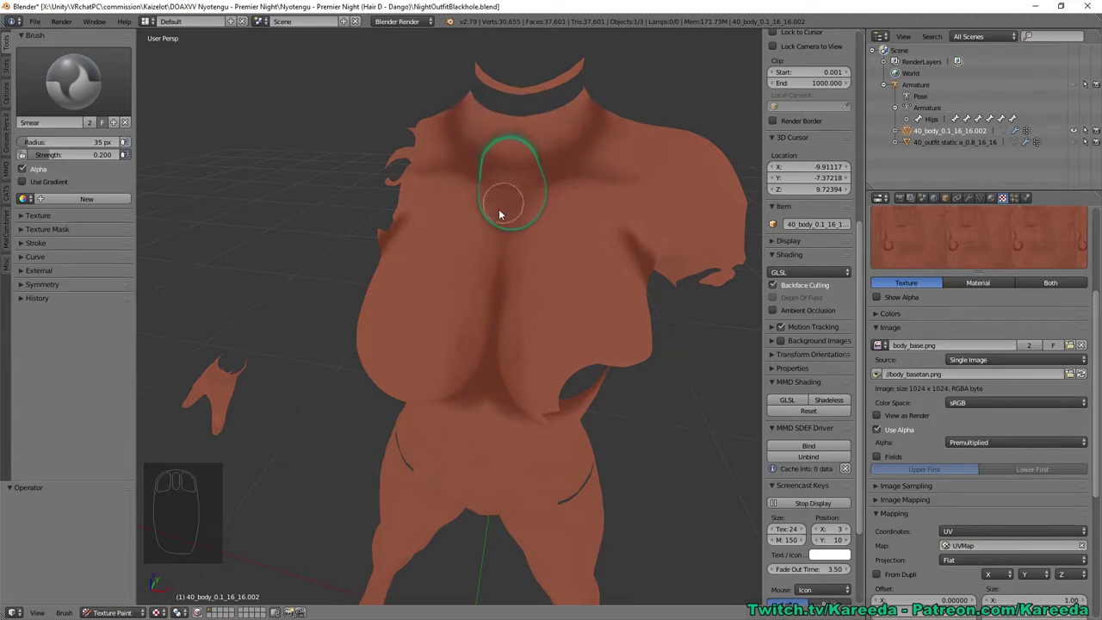
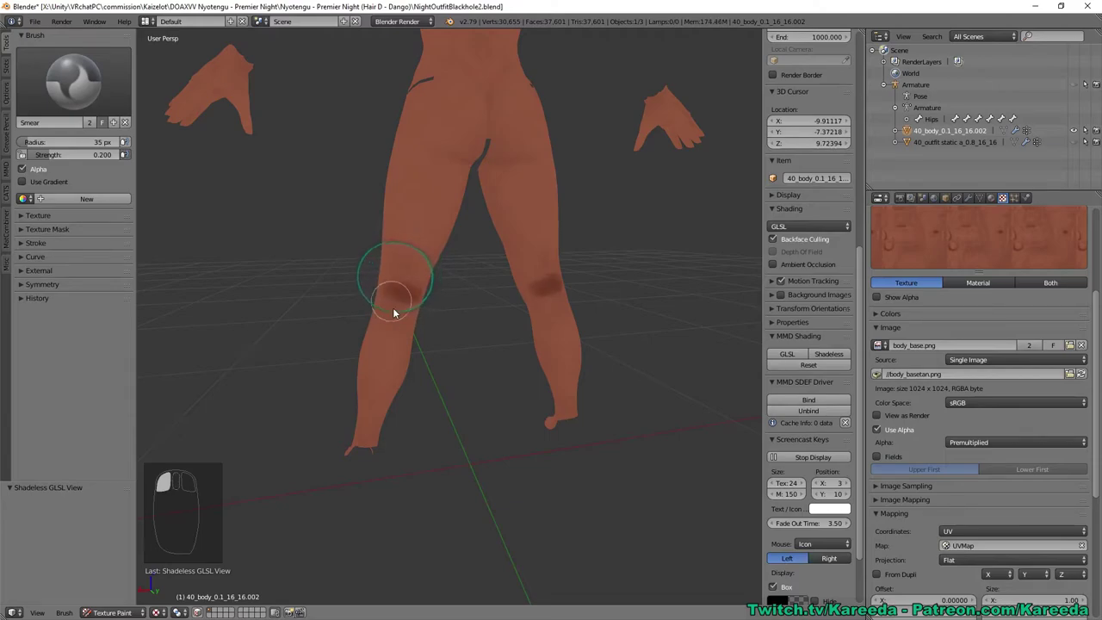
Step: Smooth the dark shadow on the knee
{"action": "scroll", "scroll_direction": "down", "scroll_amount": 3}
{"action": "left_click_drag", "start_coordinate": [395, 300], "coordinate": [438, 306]}
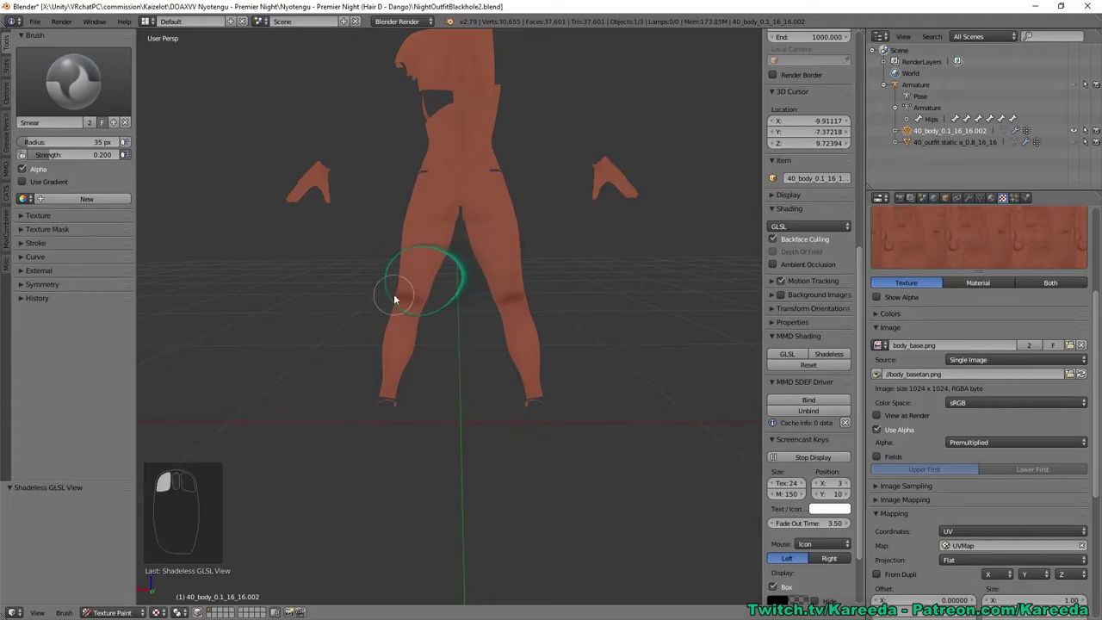
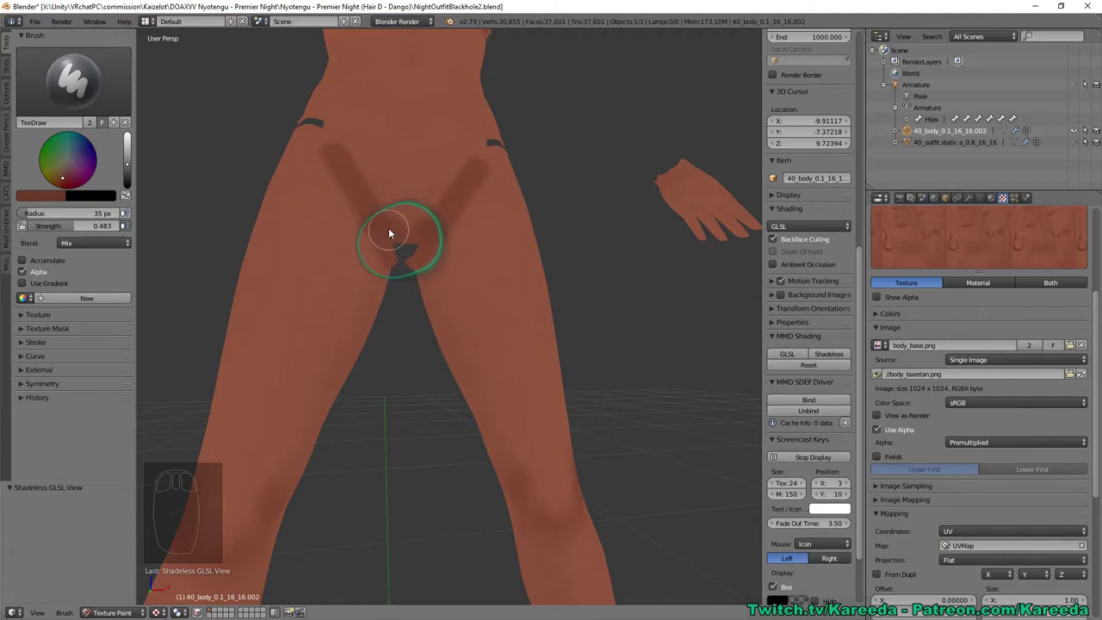
Step: Paint darker shadow strokes between the thighs, under the hips and along the thigh creases
{"action": "left_click_drag", "start_coordinate": [392, 215], "coordinate": [648, 163]}
{"action": "left_click_drag", "start_coordinate": [341, 116], "coordinate": [425, 164]}
{"action": "left_click_drag", "start_coordinate": [417, 138], "coordinate": [423, 167]}
{"action": "left_click", "coordinate": [426, 167]}
{"action": "left_click_drag", "start_coordinate": [423, 167], "coordinate": [405, 152]}
{"action": "middle_click", "coordinate": [401, 154]}
{"action": "left_click_drag", "start_coordinate": [406, 150], "coordinate": [514, 262]}
{"action": "left_click_drag", "start_coordinate": [513, 257], "coordinate": [526, 134]}
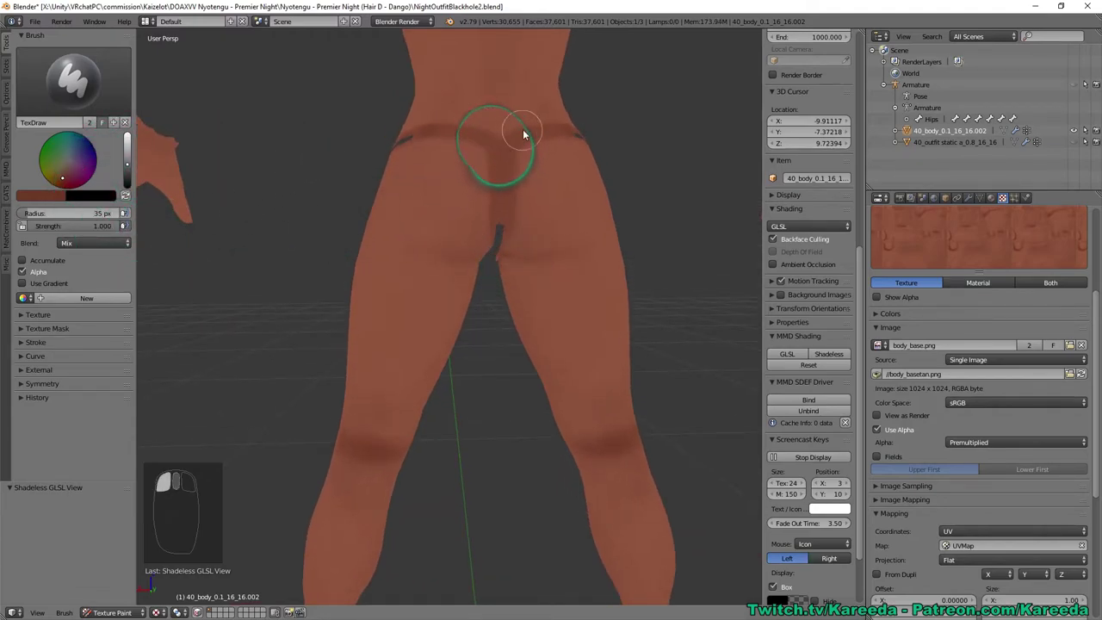
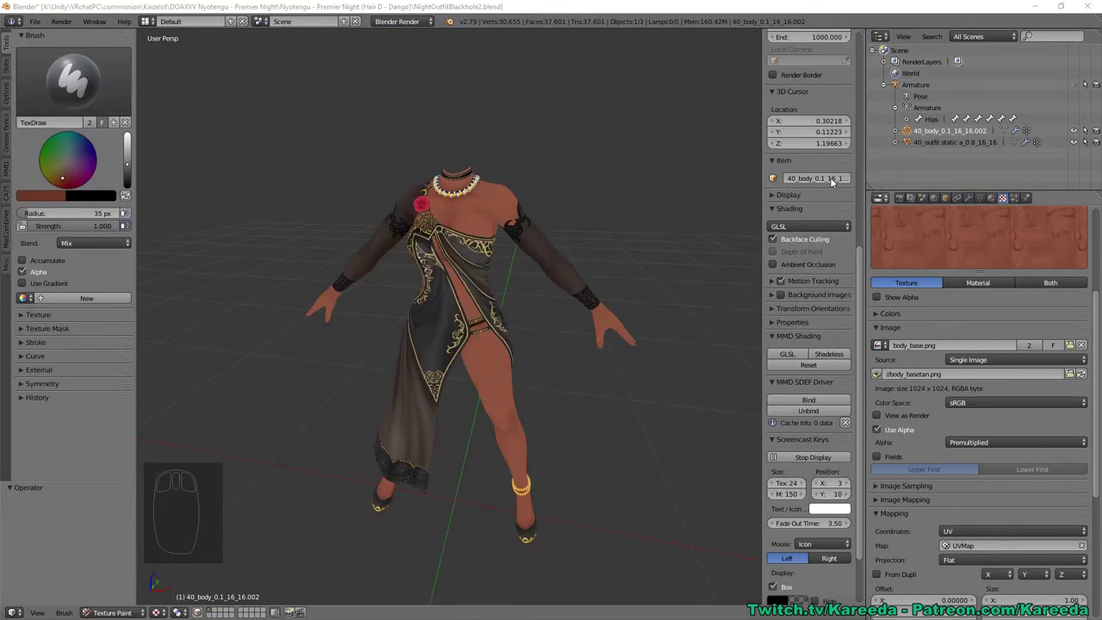
Step: Orbit to inspect the outfit over the painted skin from the back and front
{"action": "left_click_drag", "start_coordinate": [518, 171], "coordinate": [516, 382]}
{"action": "left_click_drag", "start_coordinate": [420, 395], "coordinate": [356, 243]}
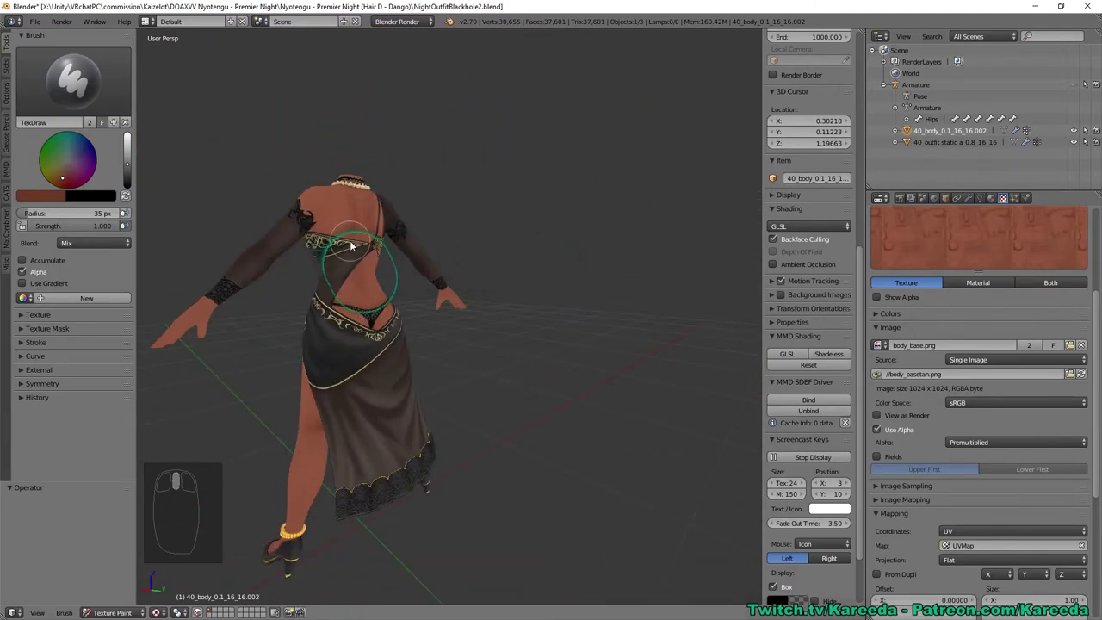
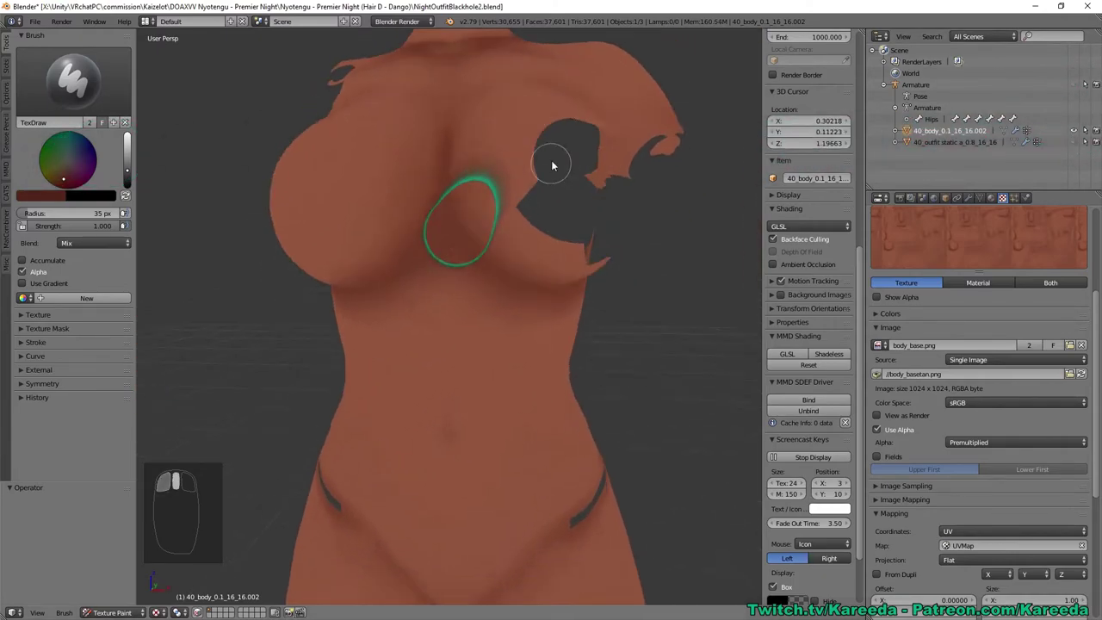
Step: Paint shadow beneath the breasts, along the chest curve and between the breasts
{"action": "left_click_drag", "start_coordinate": [475, 144], "coordinate": [488, 142]}
{"action": "left_click_drag", "start_coordinate": [480, 156], "coordinate": [469, 320]}
{"action": "left_click_drag", "start_coordinate": [474, 315], "coordinate": [107, 79]}
{"action": "left_click_drag", "start_coordinate": [82, 81], "coordinate": [480, 253]}
{"action": "left_click_drag", "start_coordinate": [487, 247], "coordinate": [452, 257]}
{"action": "left_click_drag", "start_coordinate": [475, 252], "coordinate": [445, 189]}
{"action": "left_click_drag", "start_coordinate": [460, 318], "coordinate": [366, 342]}
Step: Paint more shadow around the chest, near the armpit and along the side of the torso
{"action": "scroll", "scroll_direction": "down", "scroll_amount": 3}
{"action": "scroll", "scroll_direction": "down", "scroll_amount": 3}
{"action": "scroll", "scroll_direction": "down", "scroll_amount": 3}
{"action": "middle_click", "coordinate": [423, 376]}
{"action": "middle_click", "coordinate": [442, 249]}
{"action": "left_click_drag", "start_coordinate": [445, 173], "coordinate": [597, 173]}
{"action": "left_click_drag", "start_coordinate": [474, 152], "coordinate": [501, 102]}
{"action": "left_click_drag", "start_coordinate": [600, 162], "coordinate": [514, 100]}
{"action": "left_click_drag", "start_coordinate": [535, 103], "coordinate": [439, 194]}
{"action": "left_click_drag", "start_coordinate": [461, 122], "coordinate": [424, 144]}
{"action": "left_click_drag", "start_coordinate": [422, 128], "coordinate": [414, 260]}
Step: Switch to the Smear brush and smear the chest shadow edges
{"action": "left_click", "coordinate": [437, 194]}
{"action": "left_click_drag", "start_coordinate": [418, 209], "coordinate": [558, 340]}
{"action": "left_click_drag", "start_coordinate": [481, 248], "coordinate": [602, 329]}
{"action": "left_click_drag", "start_coordinate": [581, 326], "coordinate": [634, 334]}
Step: Smear the shadow between the breasts so it fades into a wider, softer gradient
{"action": "key", "text": "ctrl+z"}
{"action": "left_click_drag", "start_coordinate": [643, 341], "coordinate": [527, 175]}
{"action": "left_click_drag", "start_coordinate": [527, 176], "coordinate": [396, 210]}
{"action": "middle_click", "coordinate": [470, 190]}
{"action": "scroll", "scroll_direction": "down", "scroll_amount": 3}
{"action": "left_click_drag", "start_coordinate": [434, 222], "coordinate": [482, 354]}
{"action": "left_click_drag", "start_coordinate": [489, 423], "coordinate": [396, 210]}
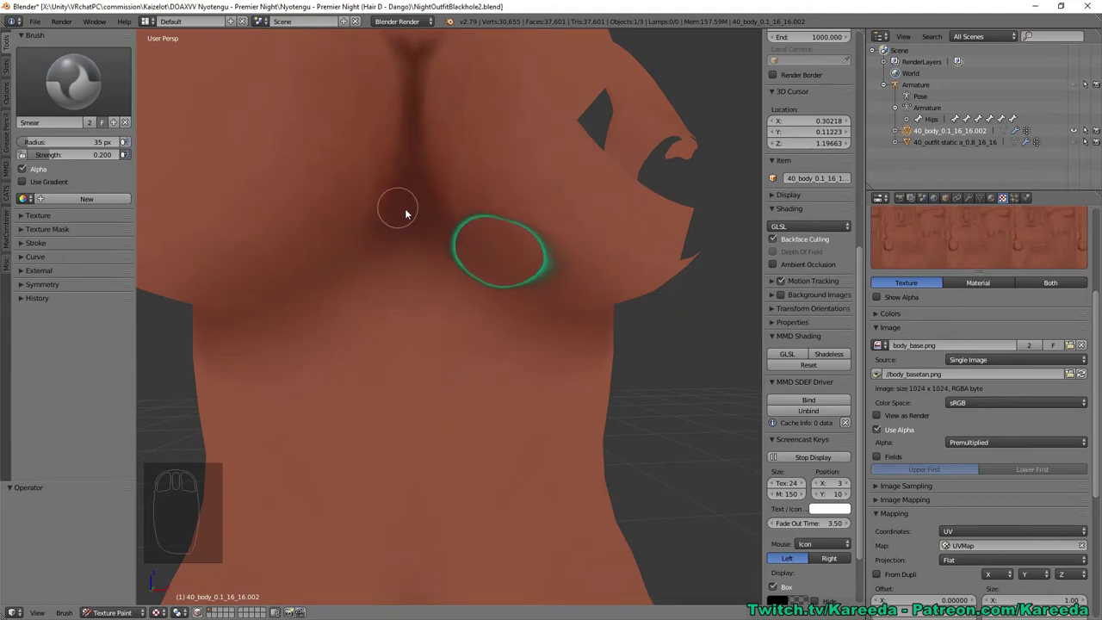
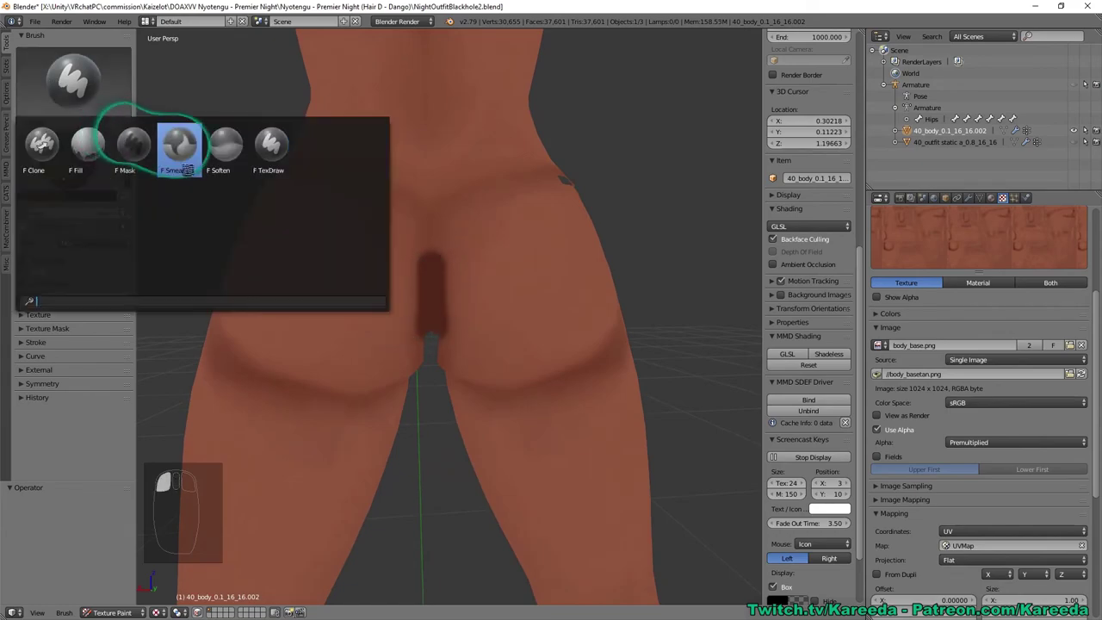
Step: Smear the shadow across the buttocks softer
{"action": "left_click_drag", "start_coordinate": [362, 271], "coordinate": [460, 292]}
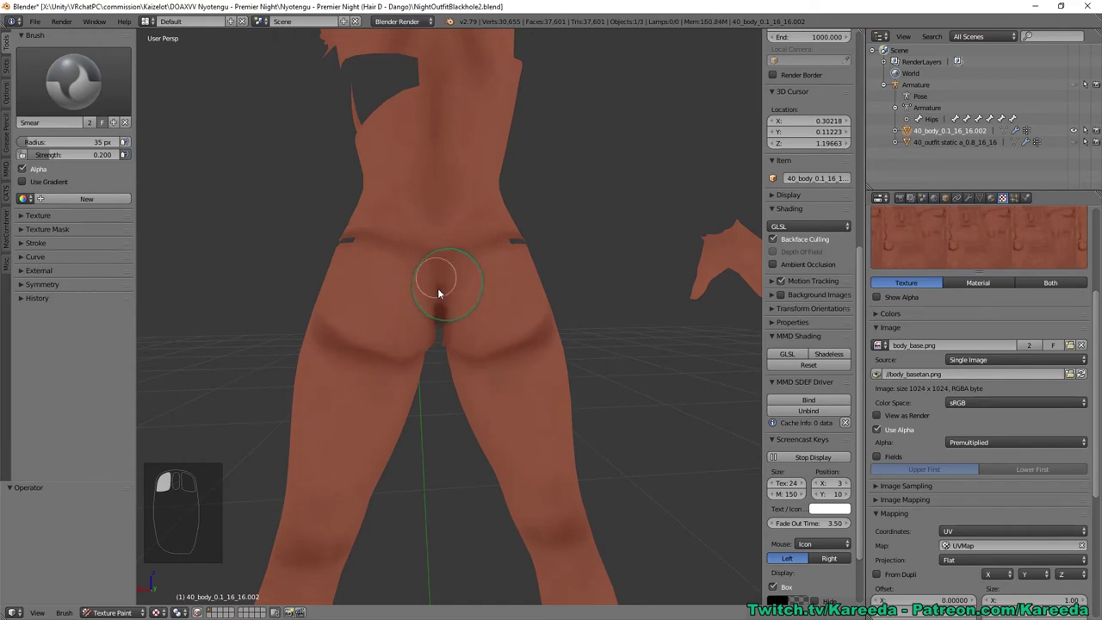
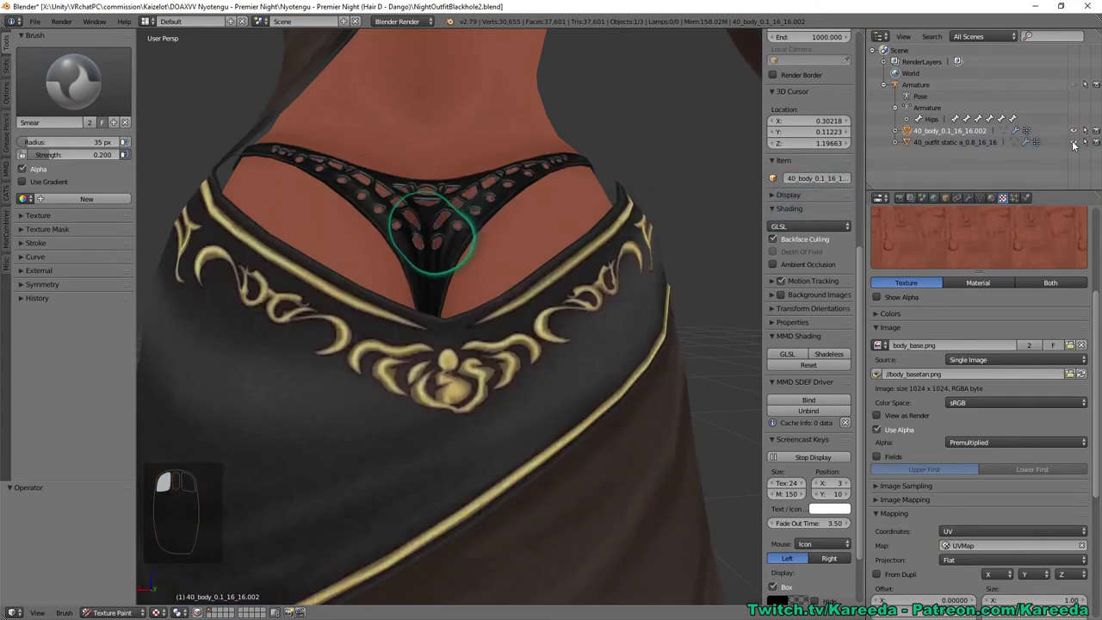
Step: Orbit to the back of the body to inspect the blended crease shadow
{"action": "left_click_drag", "start_coordinate": [551, 209], "coordinate": [510, 379]}
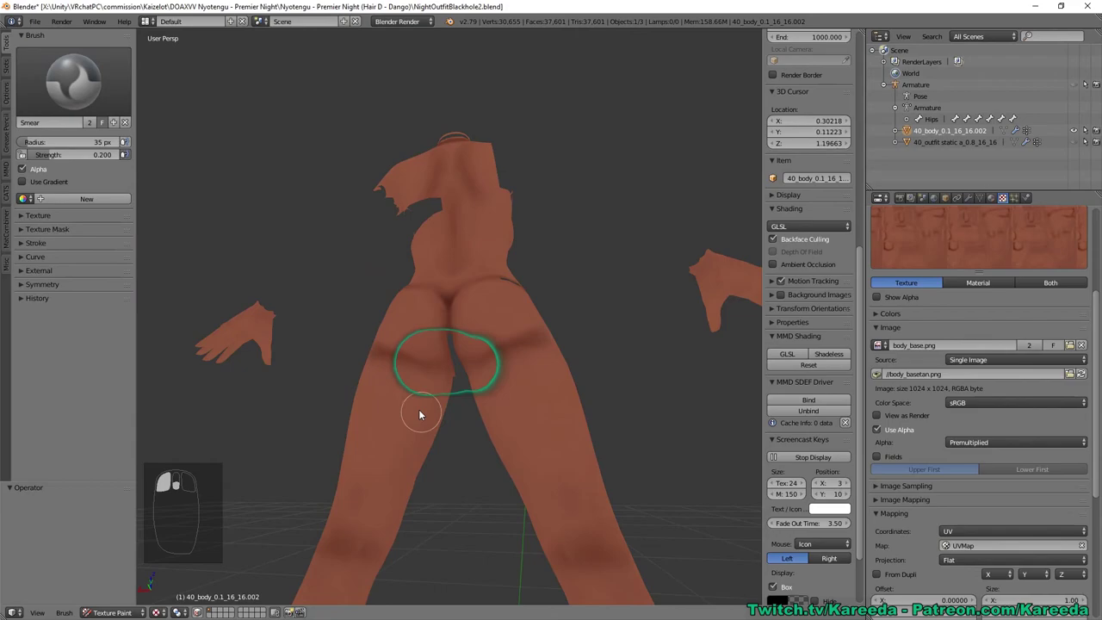